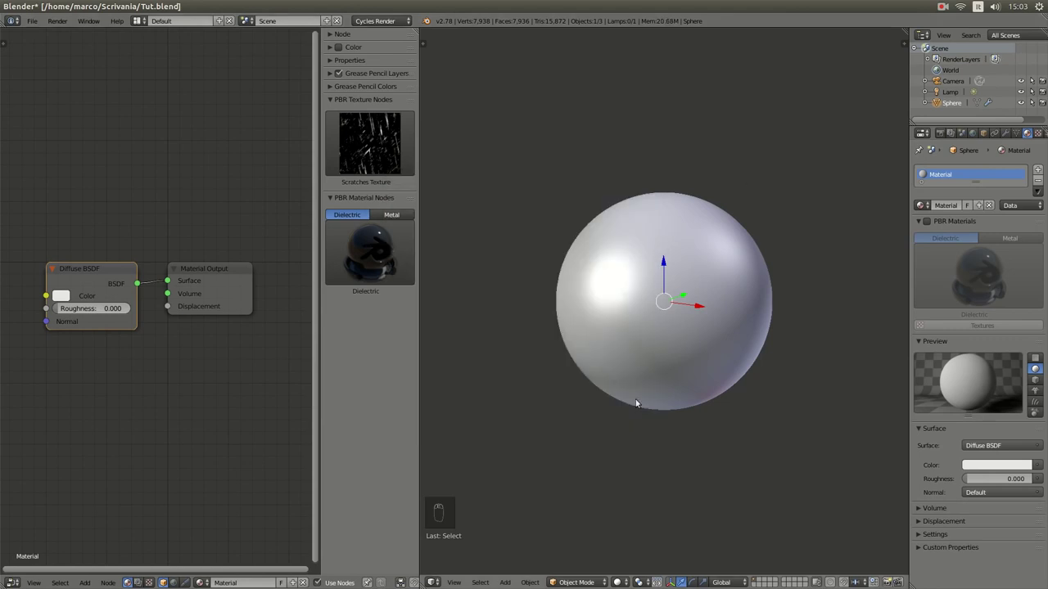
# Enable PBR Materials on the sphere's material, replacing Diffuse with the Dielectric shader.
pyautogui.click(631, 580)
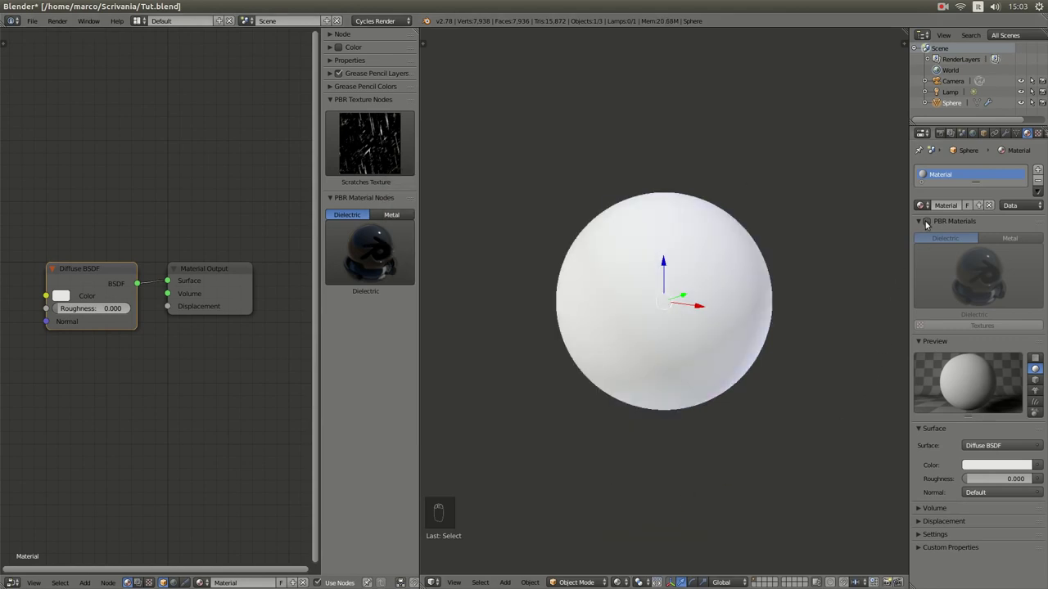
pyautogui.click(932, 228)
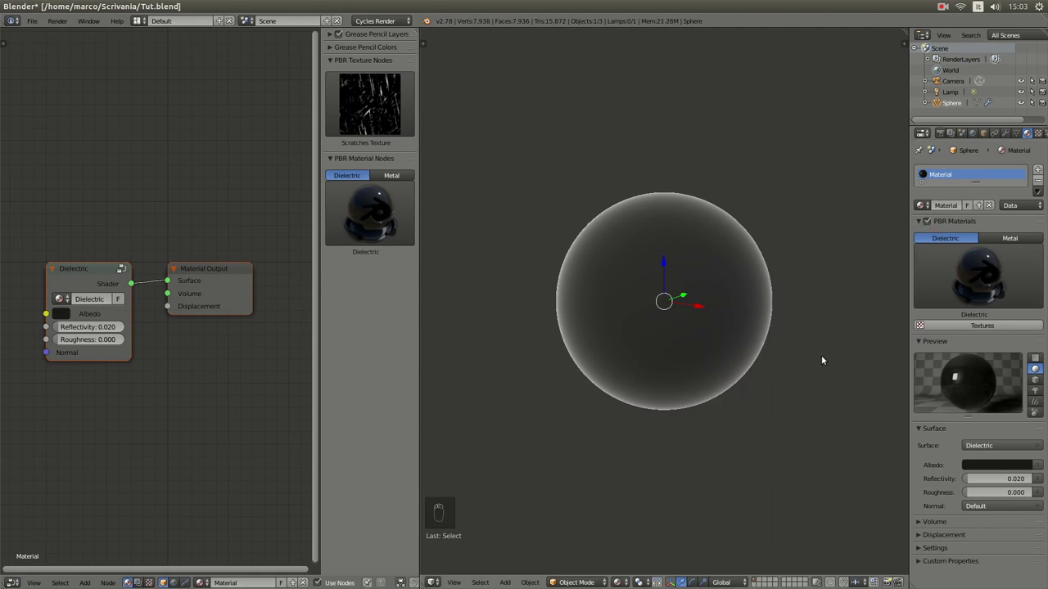
# Apply the Car Paint dielectric preset to the sphere and reopen the preset gallery.
pyautogui.click(980, 282)
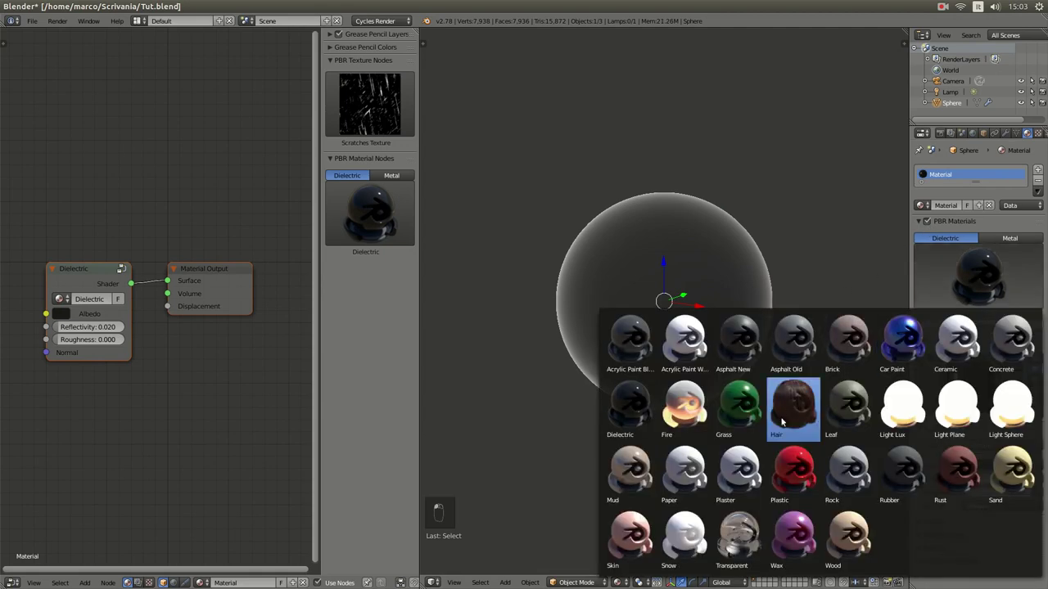
pyautogui.moveTo(791, 467); pyautogui.dragTo(977, 285)
pyautogui.click(977, 286)
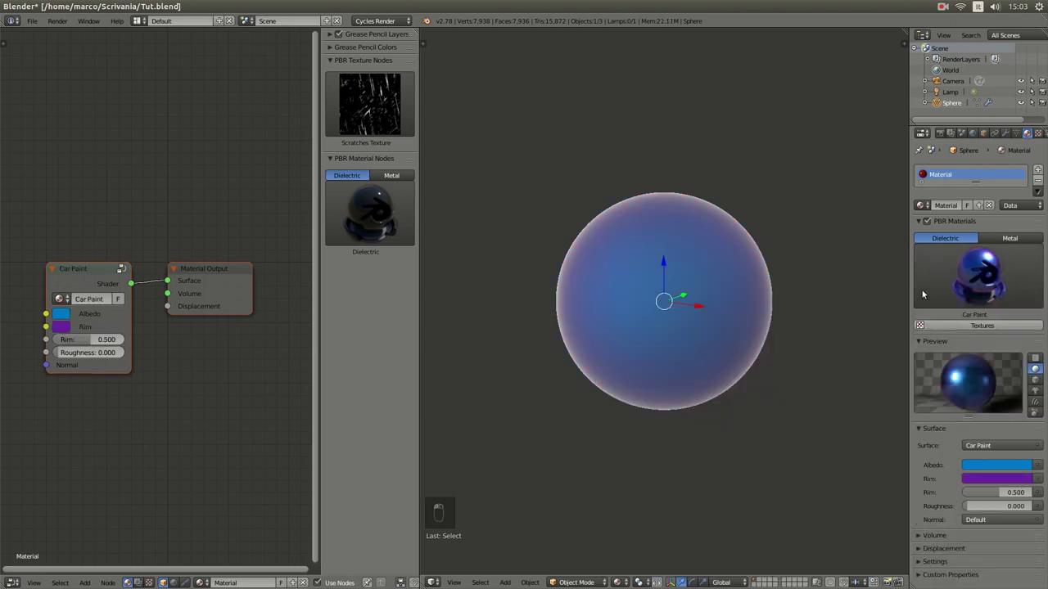
pyautogui.click(940, 269)
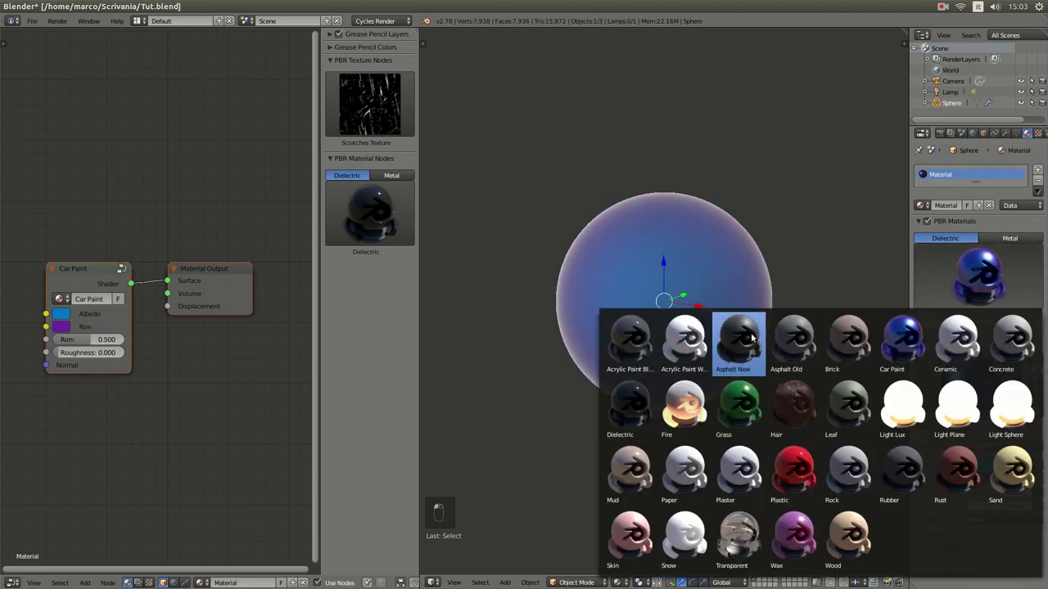
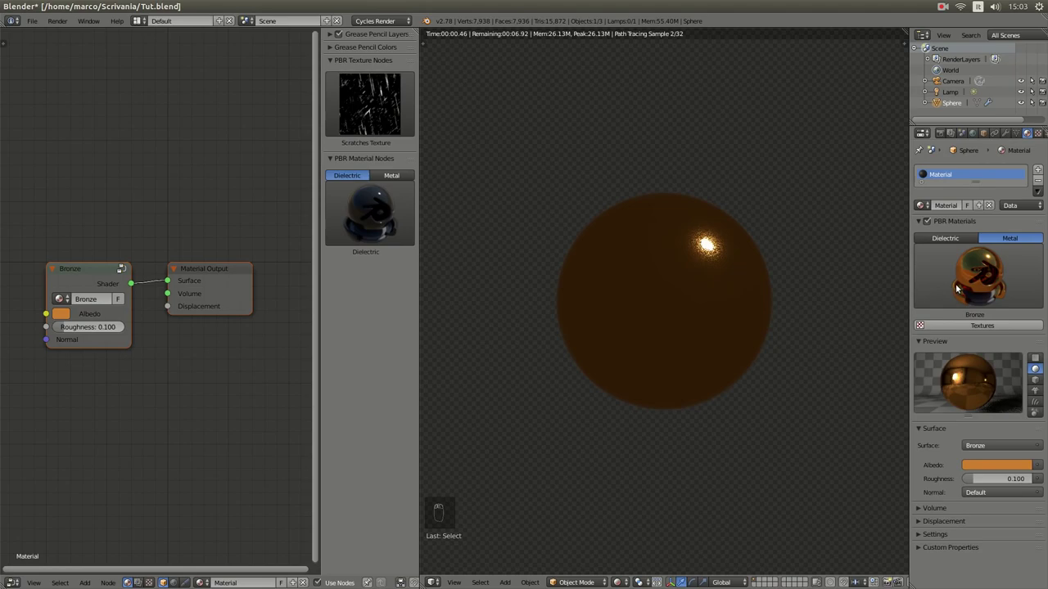
# Browse the Metal preset gallery for the sphere's shader.
pyautogui.click(963, 286)
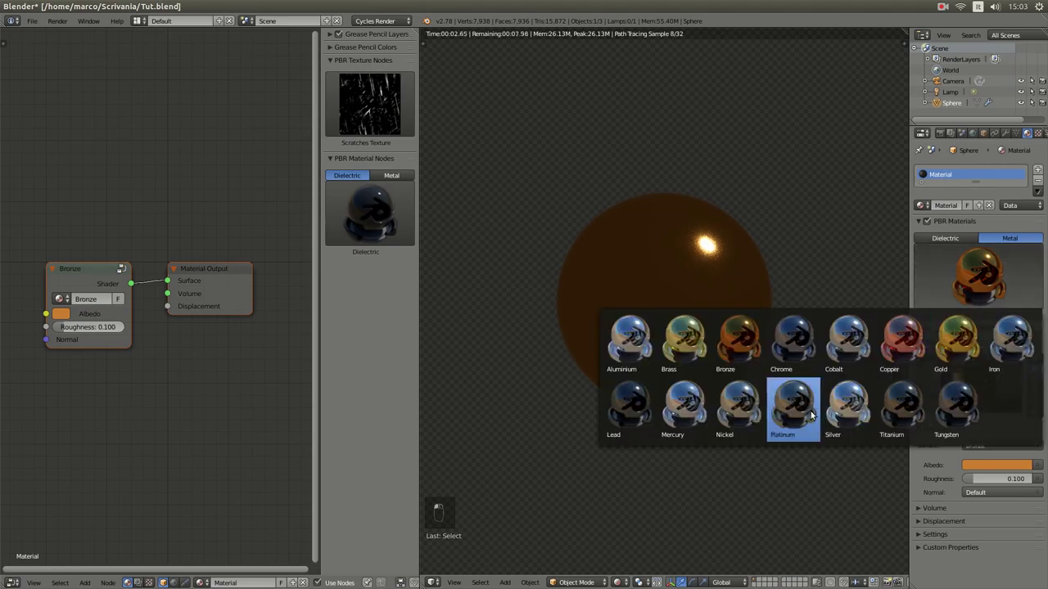
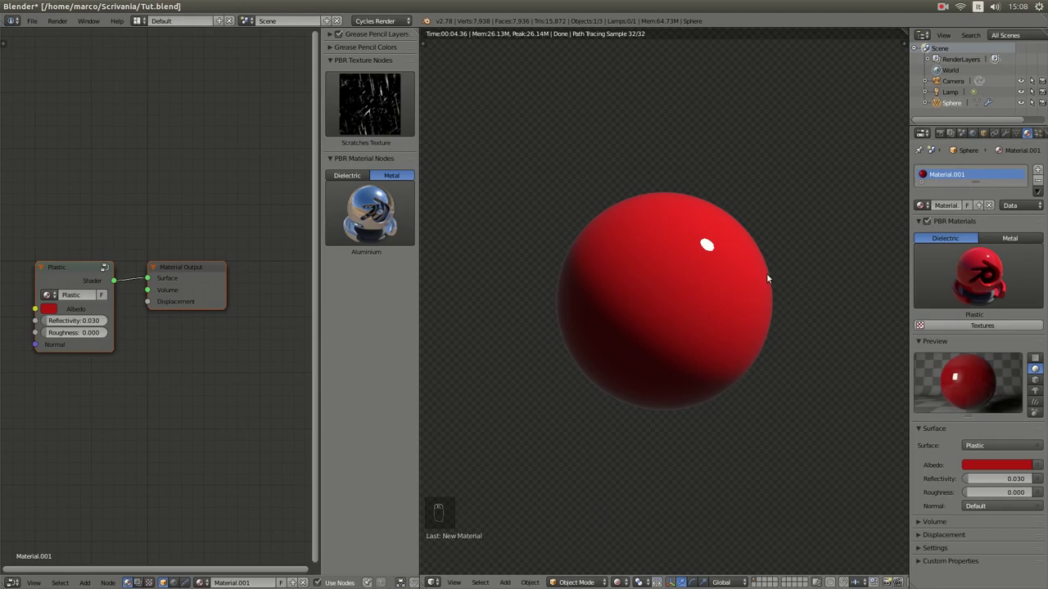
# Place Scratches Texture and Aluminium shader nodes into the red plastic node tree.
pyautogui.click(381, 122)
pyautogui.moveTo(173, 269); pyautogui.dragTo(360, 319)
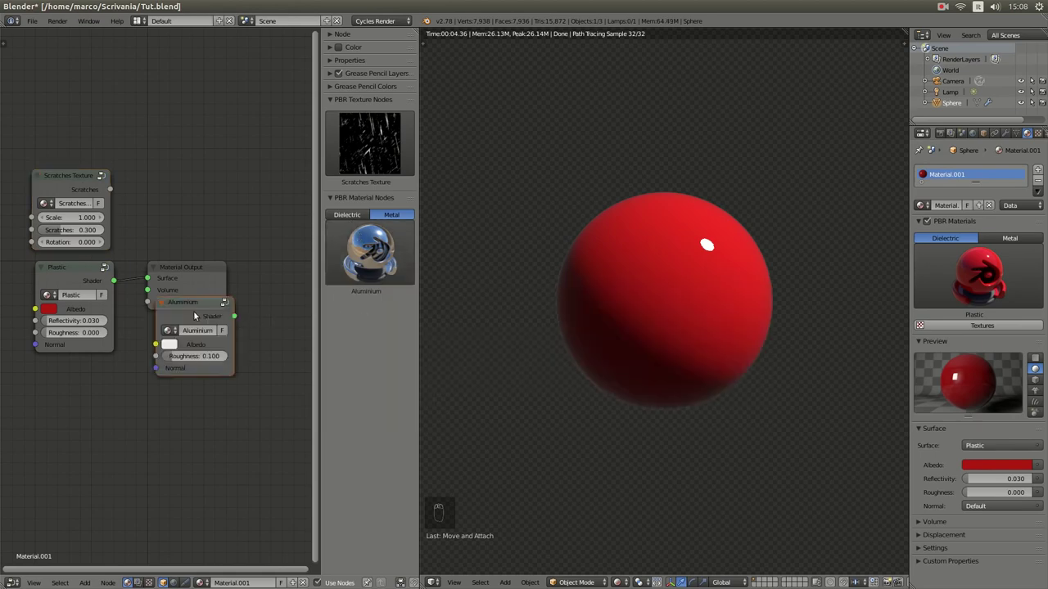
# Add a Mix Shader blending Plastic and Aluminium with the Scratches Texture as factor, Scale 0.5.
pyautogui.click(187, 317)
pyautogui.press('shift+a')
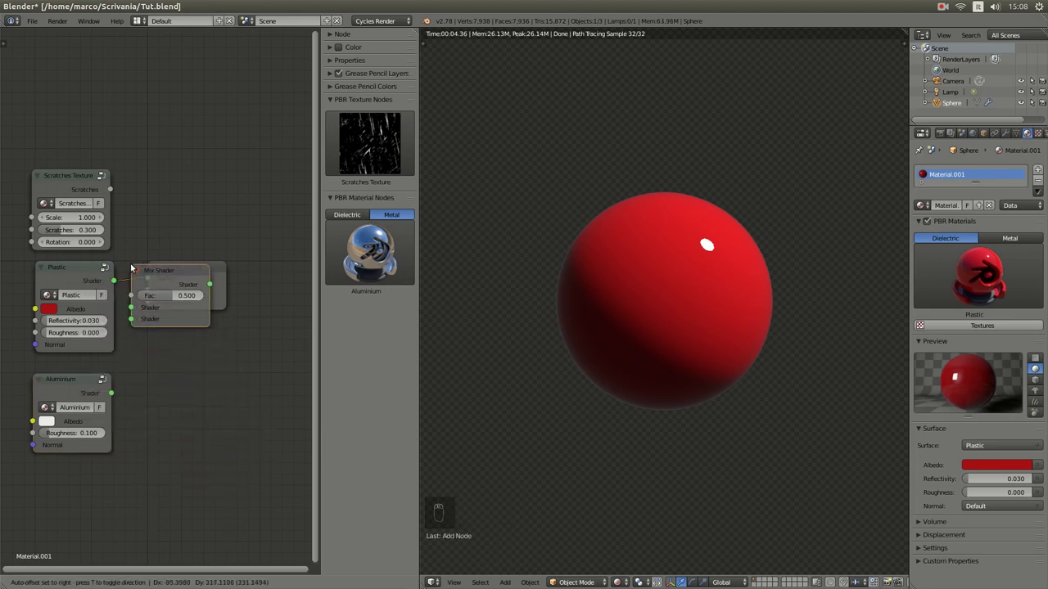
pyautogui.moveTo(136, 268); pyautogui.dragTo(119, 193)
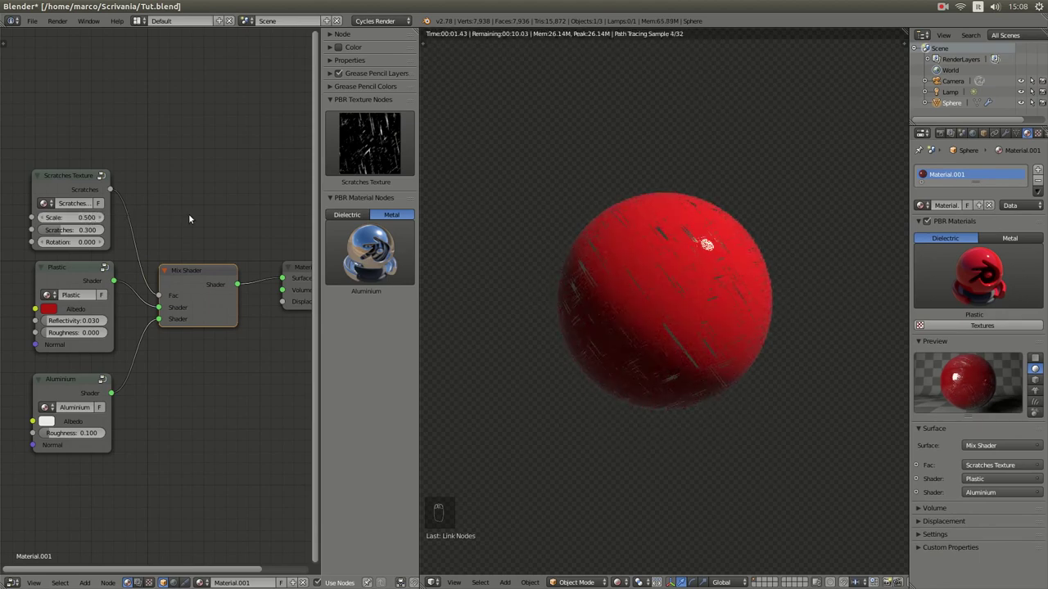
pyautogui.middleClick(194, 219)
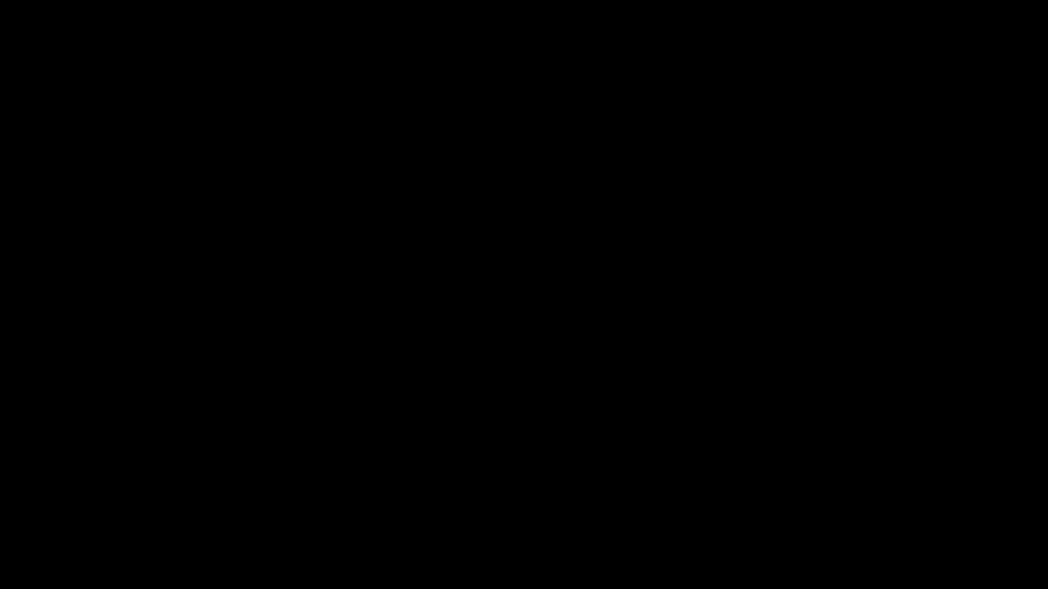
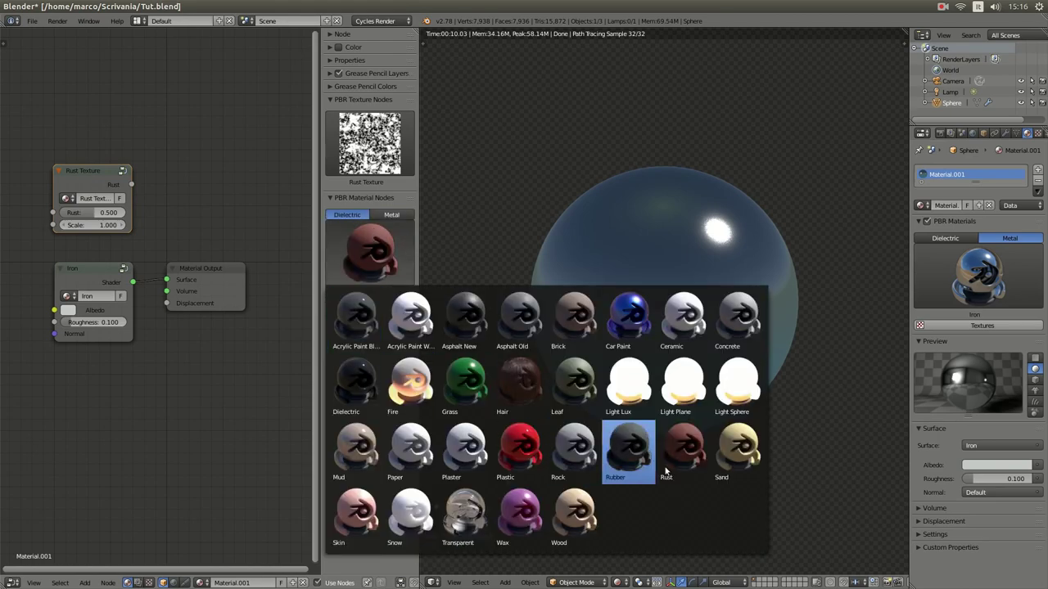
# Add a Rust dielectric node below Iron and a Mix Shader combining them via the Rust Texture.
pyautogui.click(685, 469)
pyautogui.moveTo(349, 168); pyautogui.dragTo(184, 359)
pyautogui.press('shift+a')
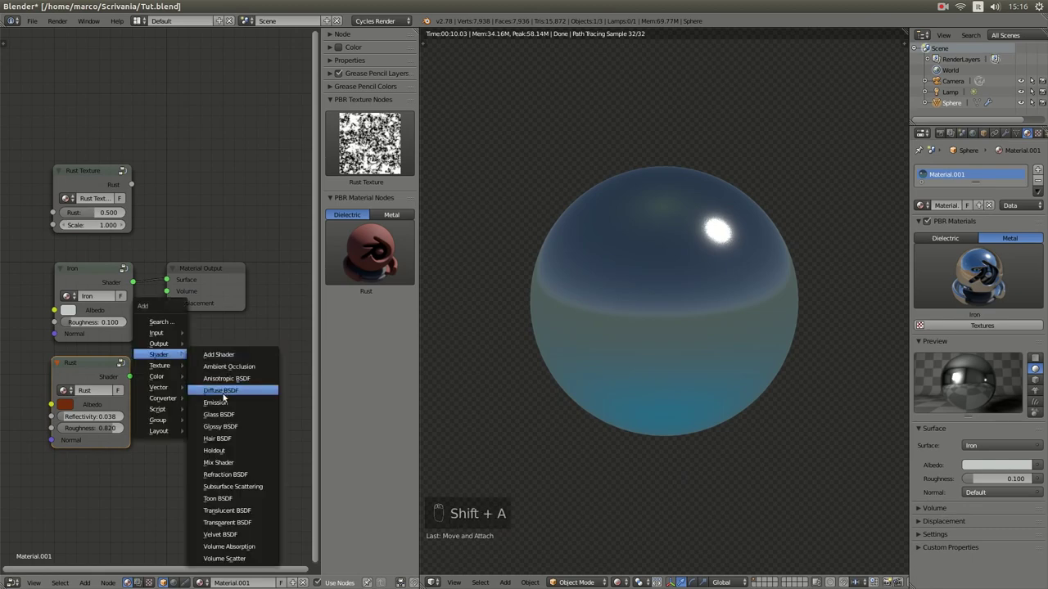
pyautogui.click(149, 295)
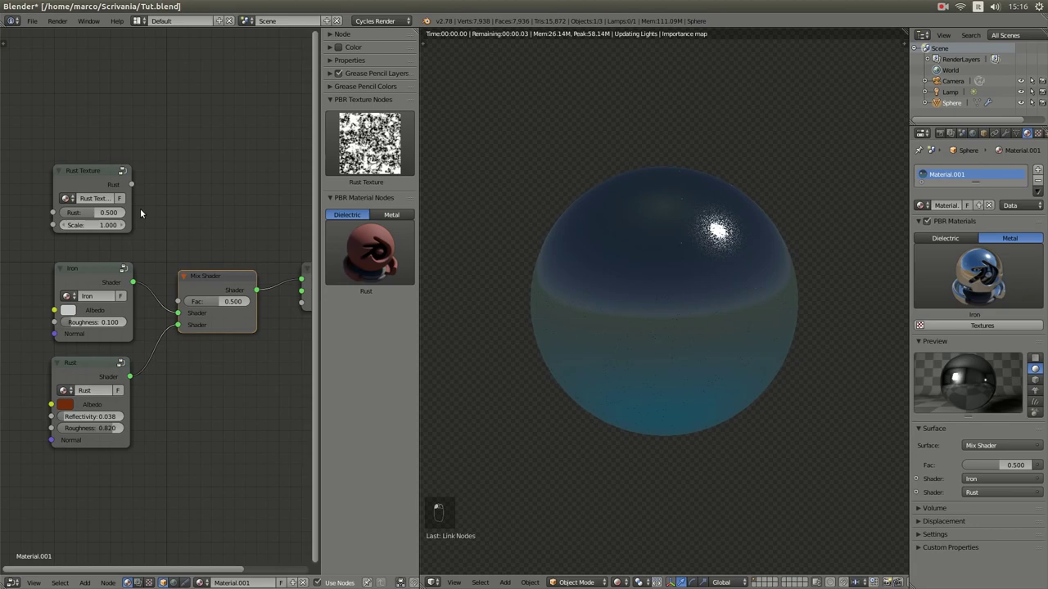